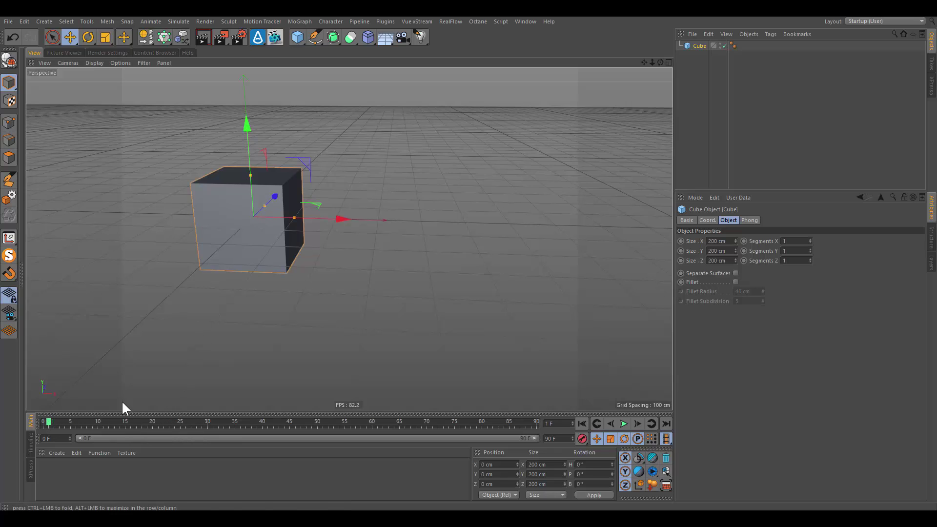
Select the cube's position keyframes on the timeline ruler to show Value Key properties
click(157, 400)
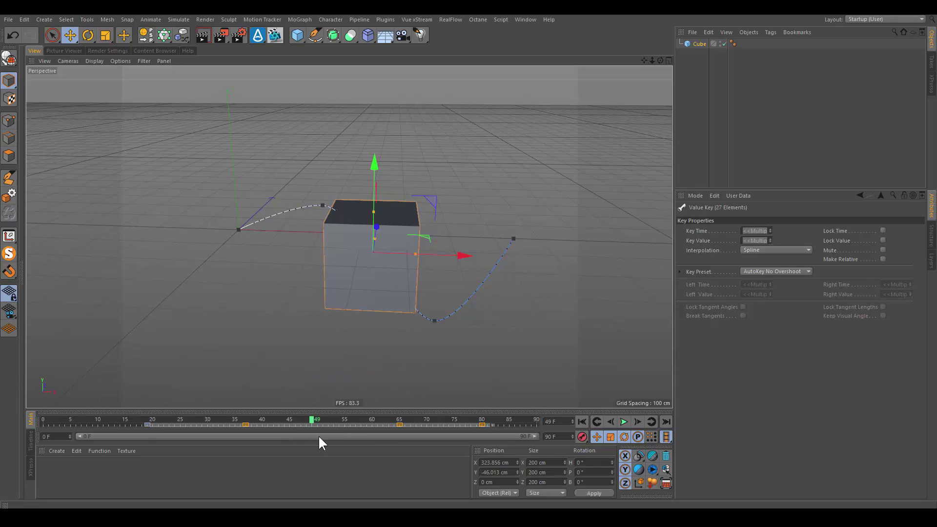
Dolly the perspective view toward the cube and narrow the timeline range slider
click(330, 430)
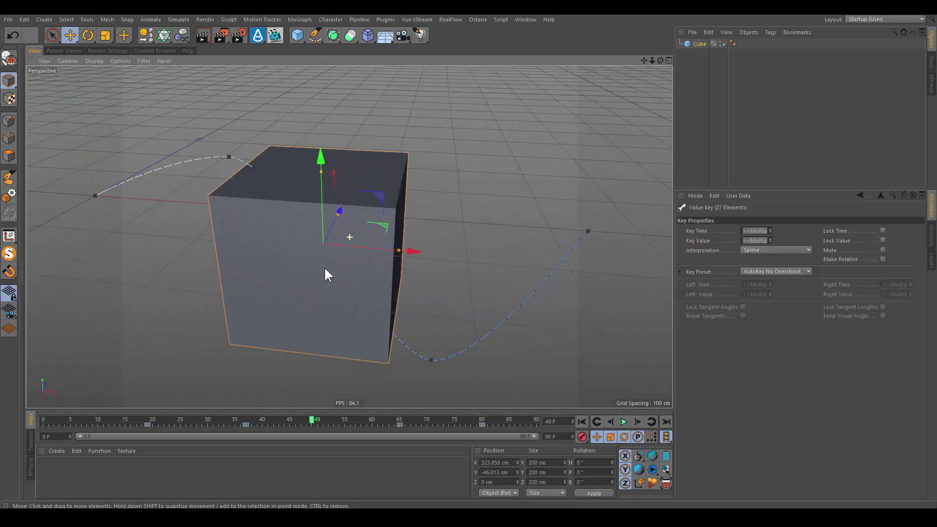
right_click(346, 276)
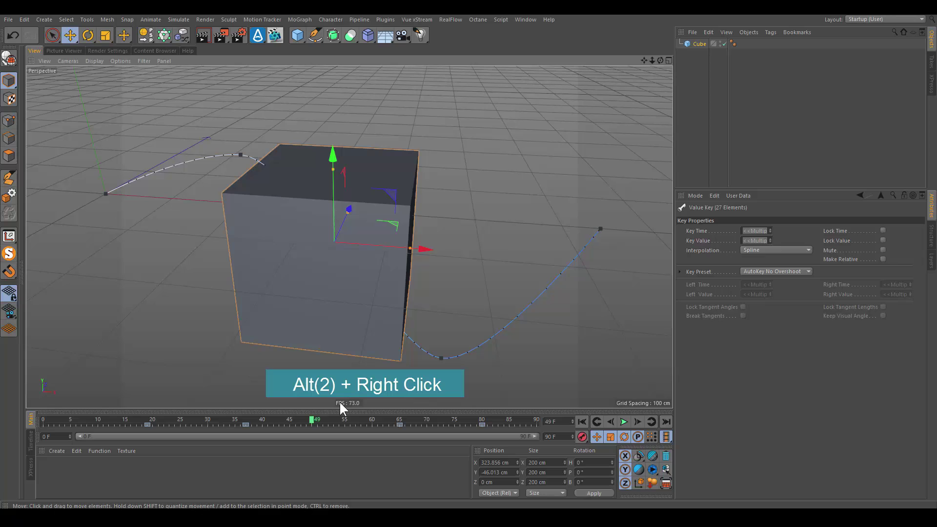
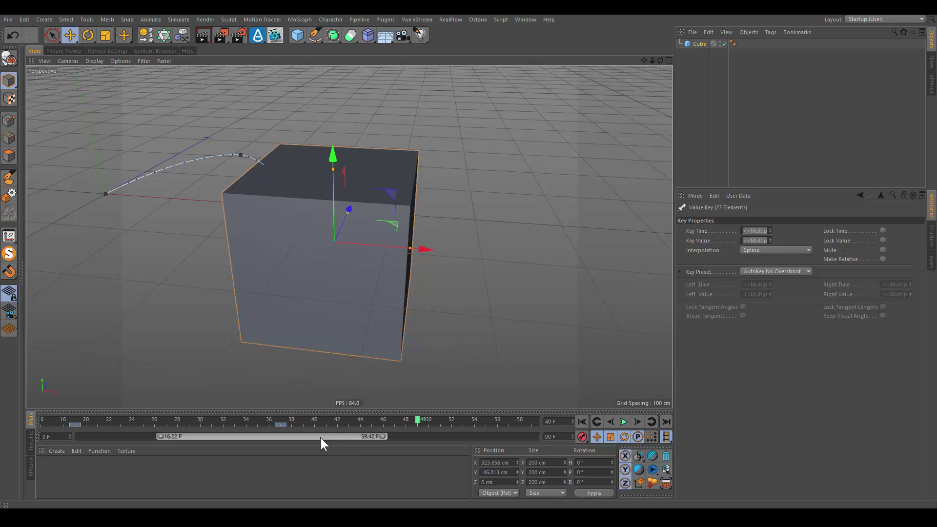
Select all with Ctrl+A to restore the 0–90 frame range and the Cube's properties
key(ctrl+a)
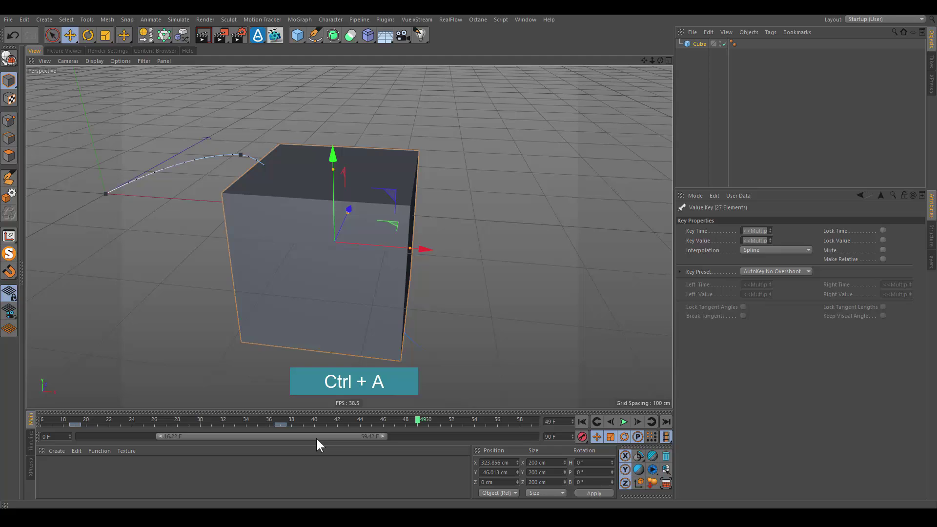